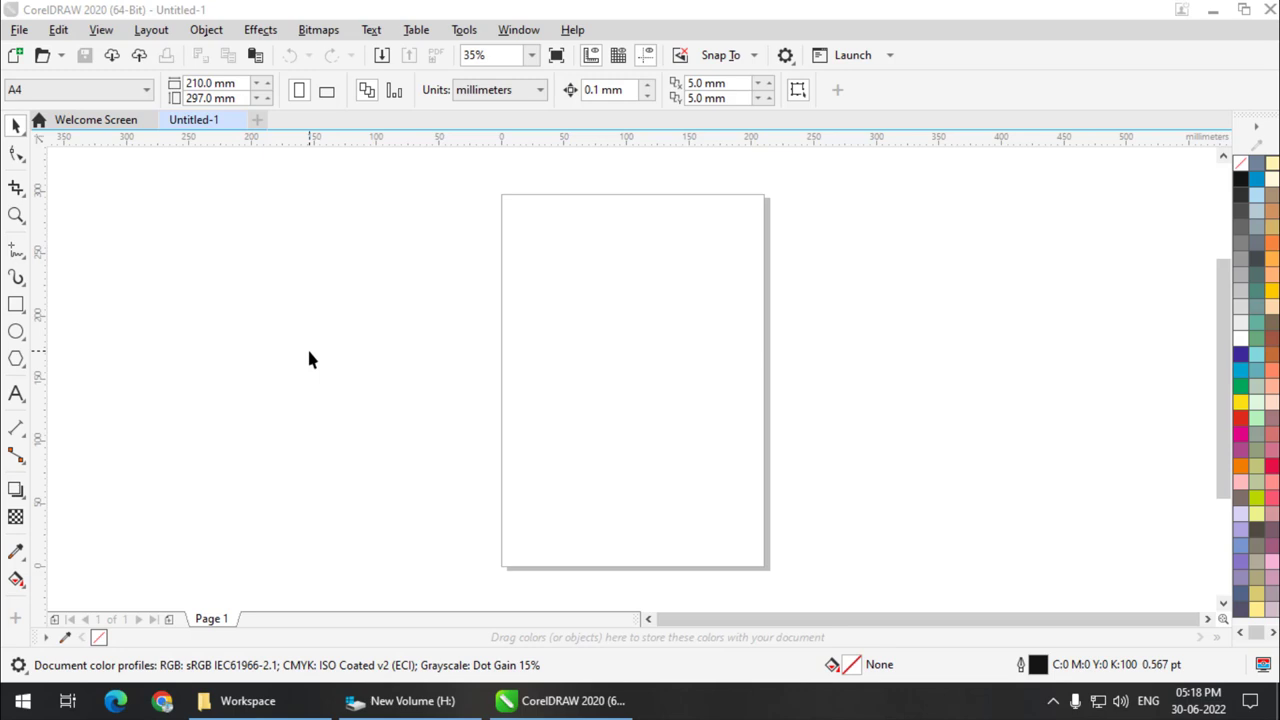
Switch CorelDRAW to the Page Layout specialty workspace via Window > Workspace > Specialty.
double_click(508, 36)
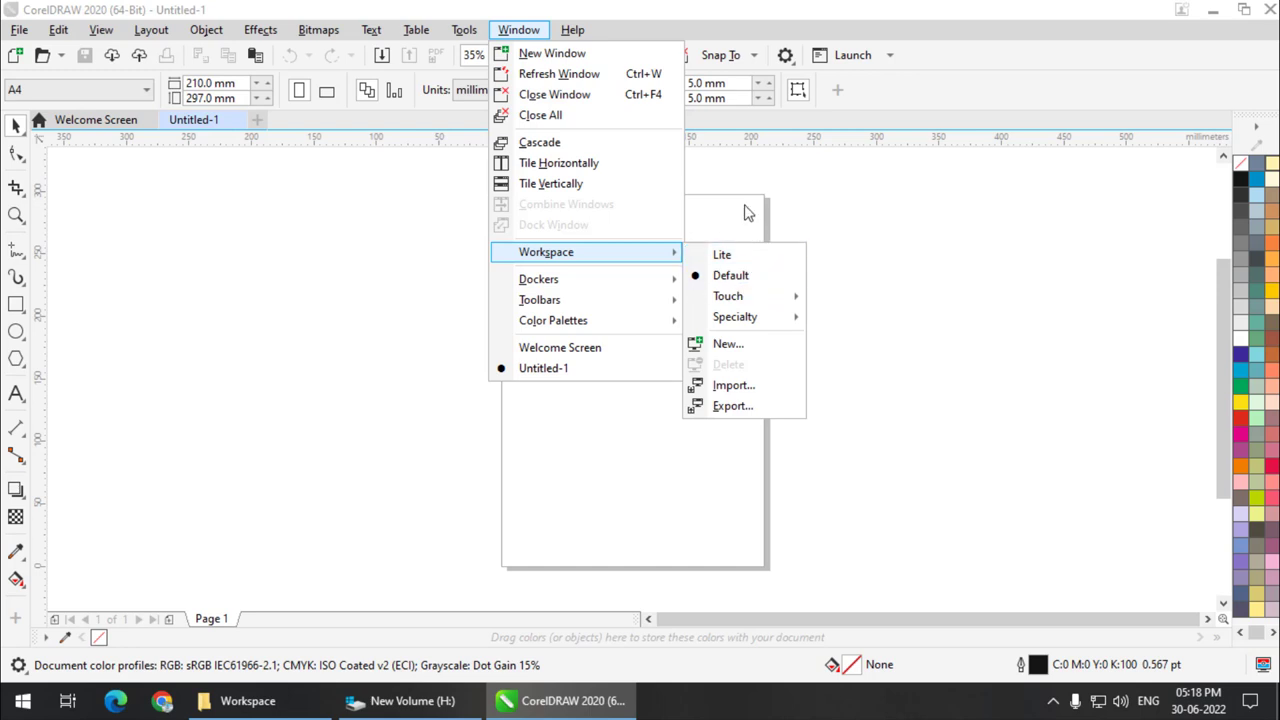
left_click(750, 212)
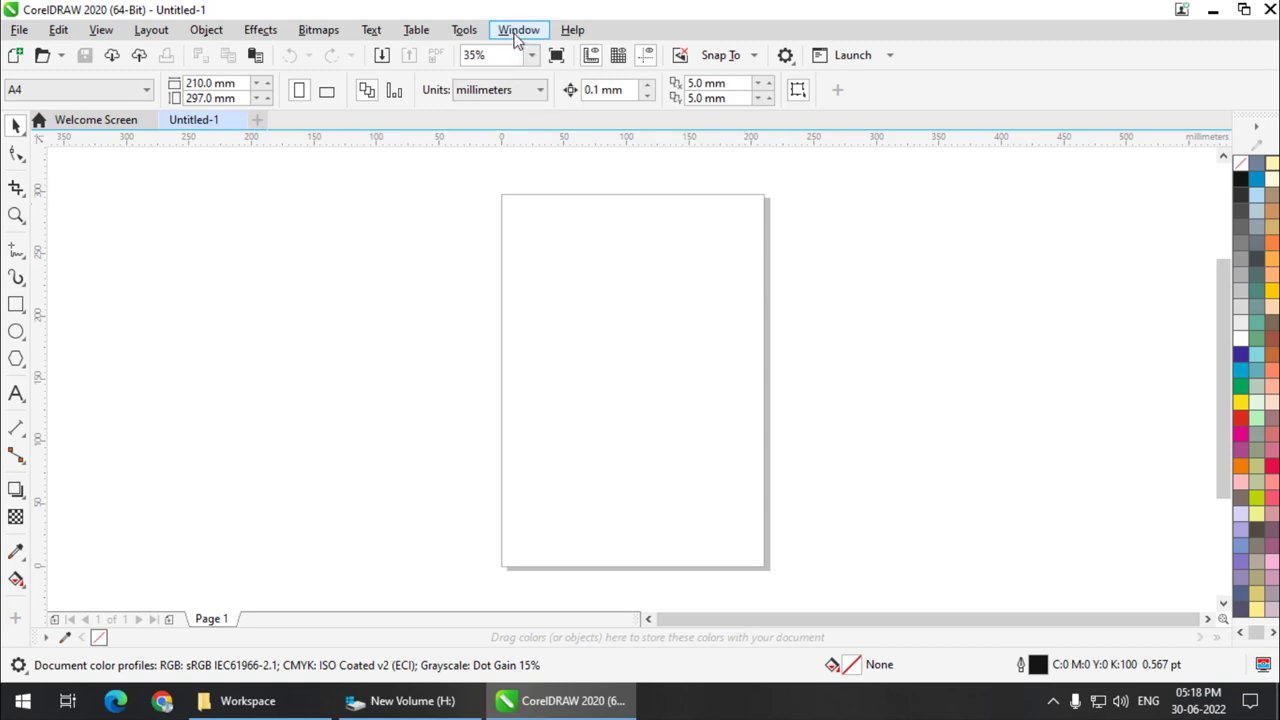
left_click(519, 36)
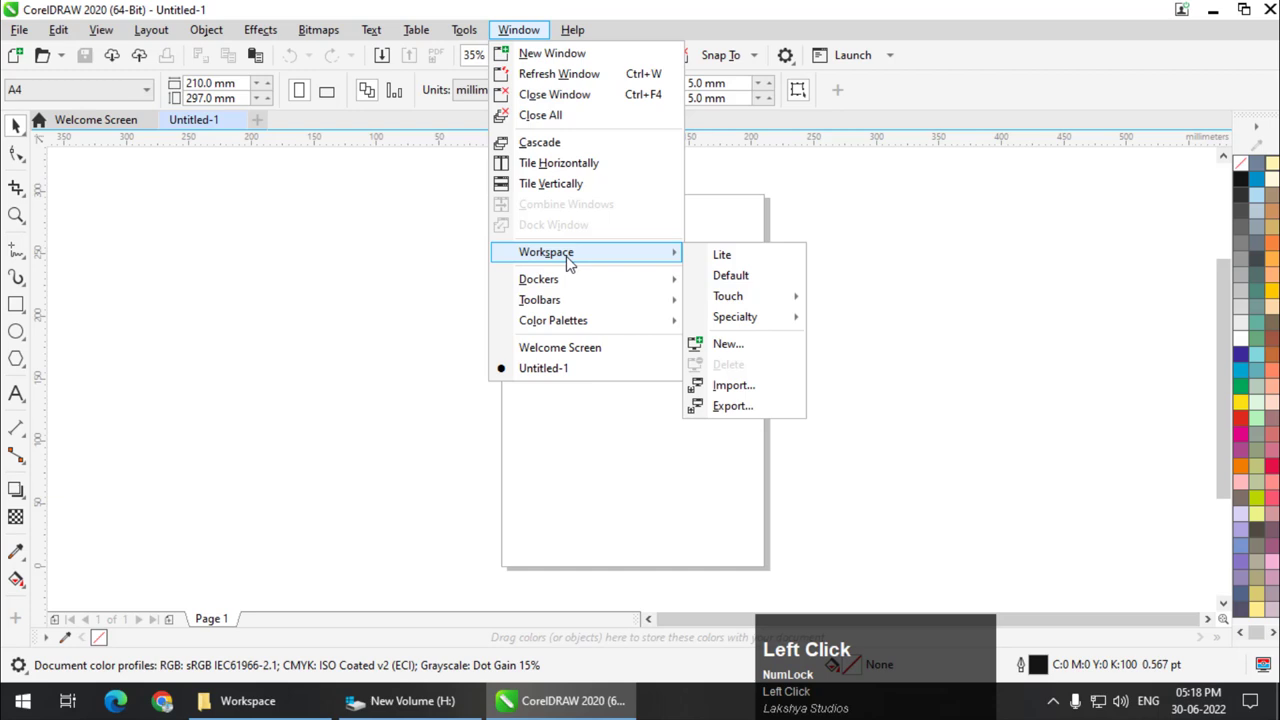
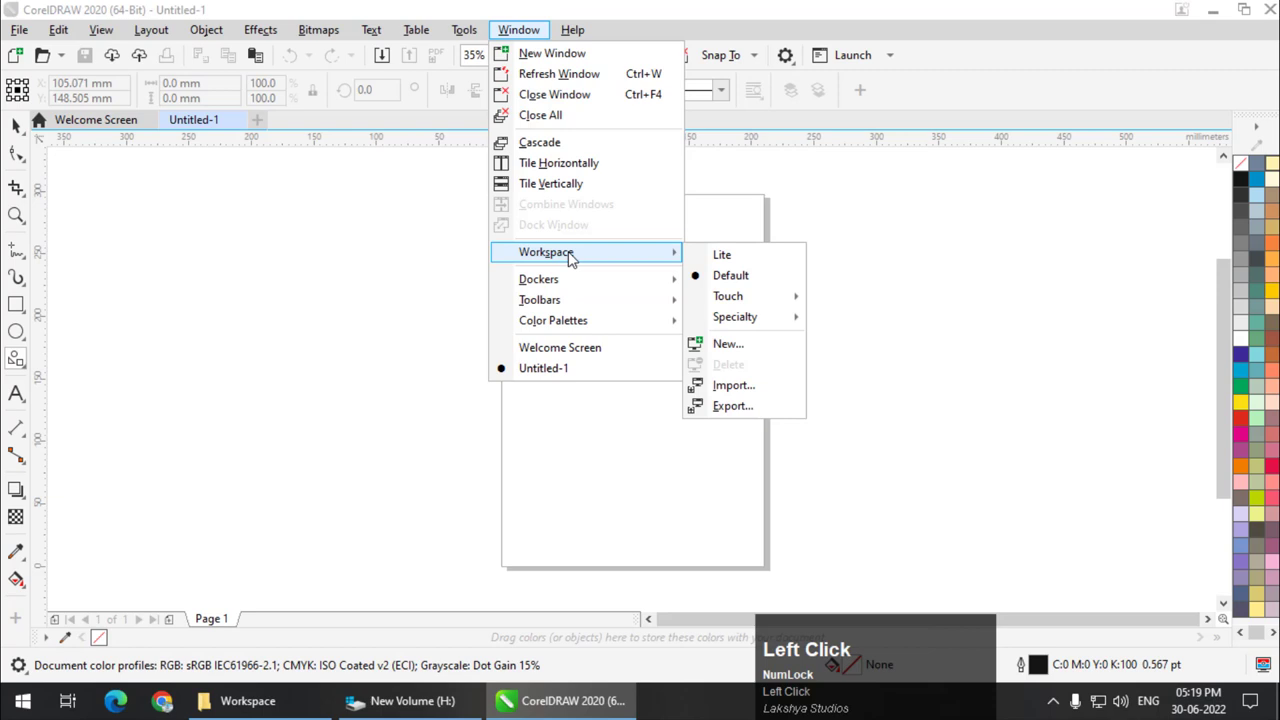
left_click(888, 356)
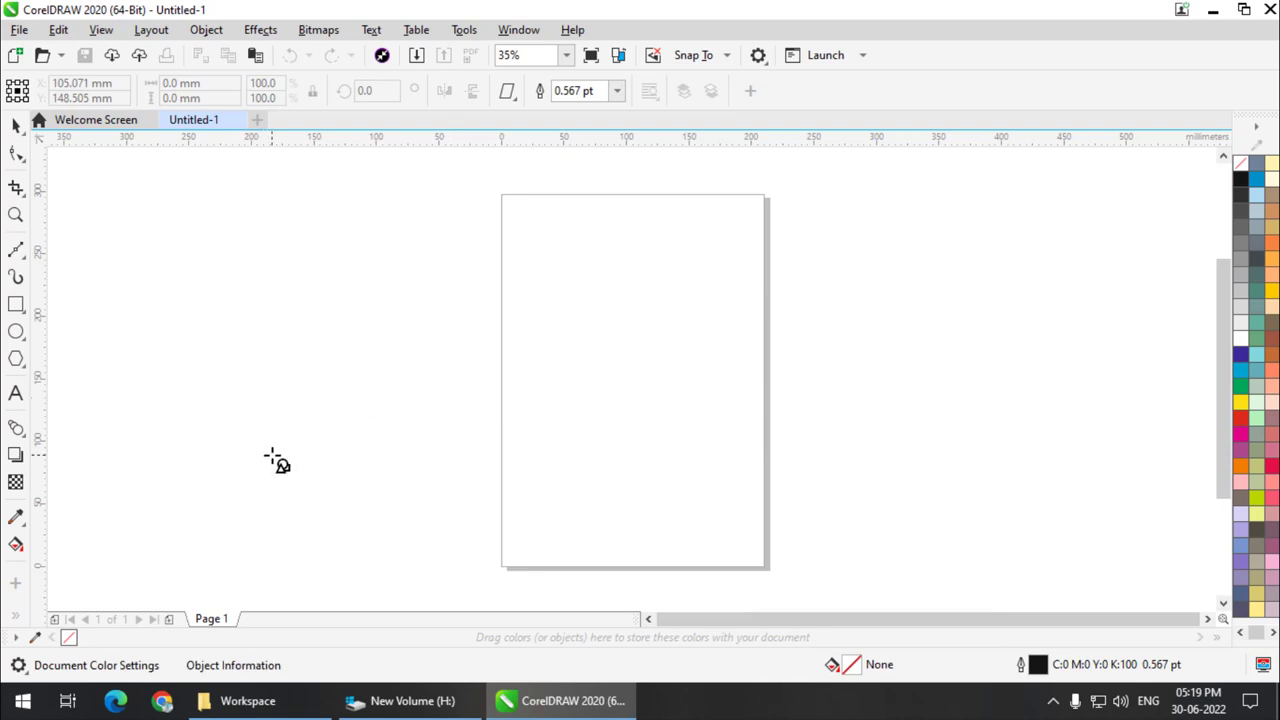
Verify the Page Layout workspace is active and check the toolbox flyouts.
left_click(507, 34)
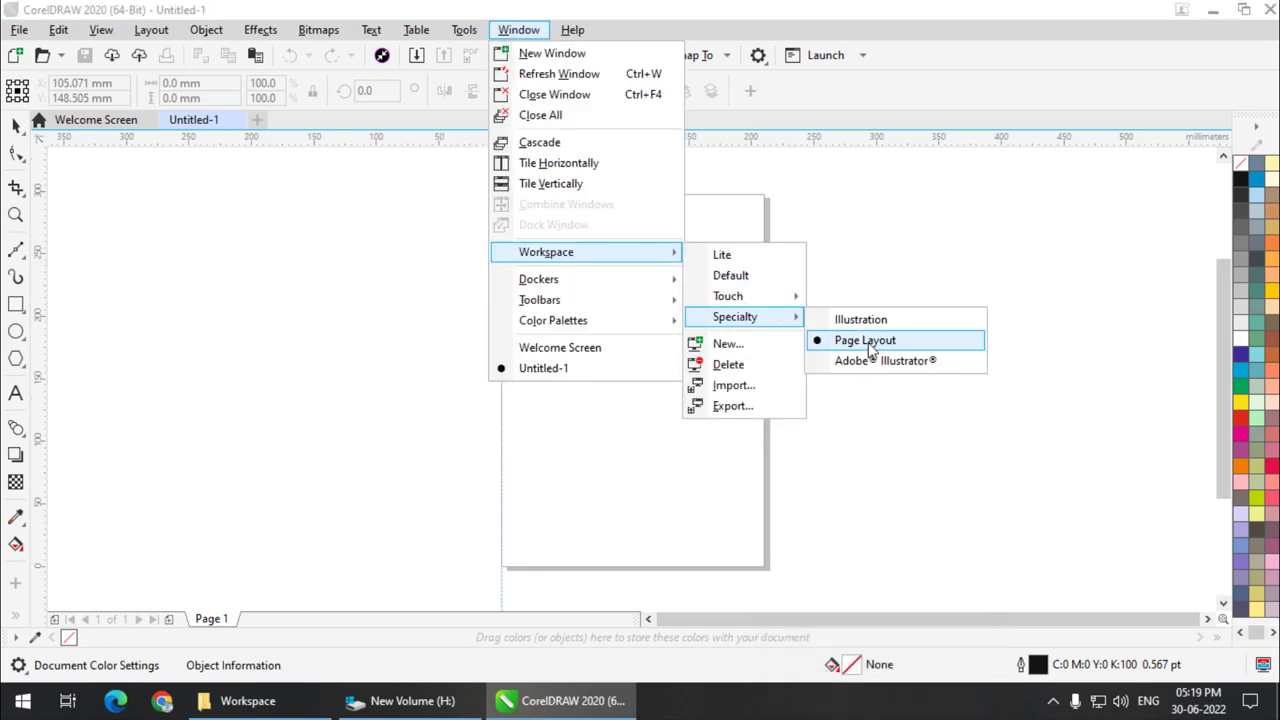
left_click(31, 308)
left_click_drag(31, 308, 207, 390)
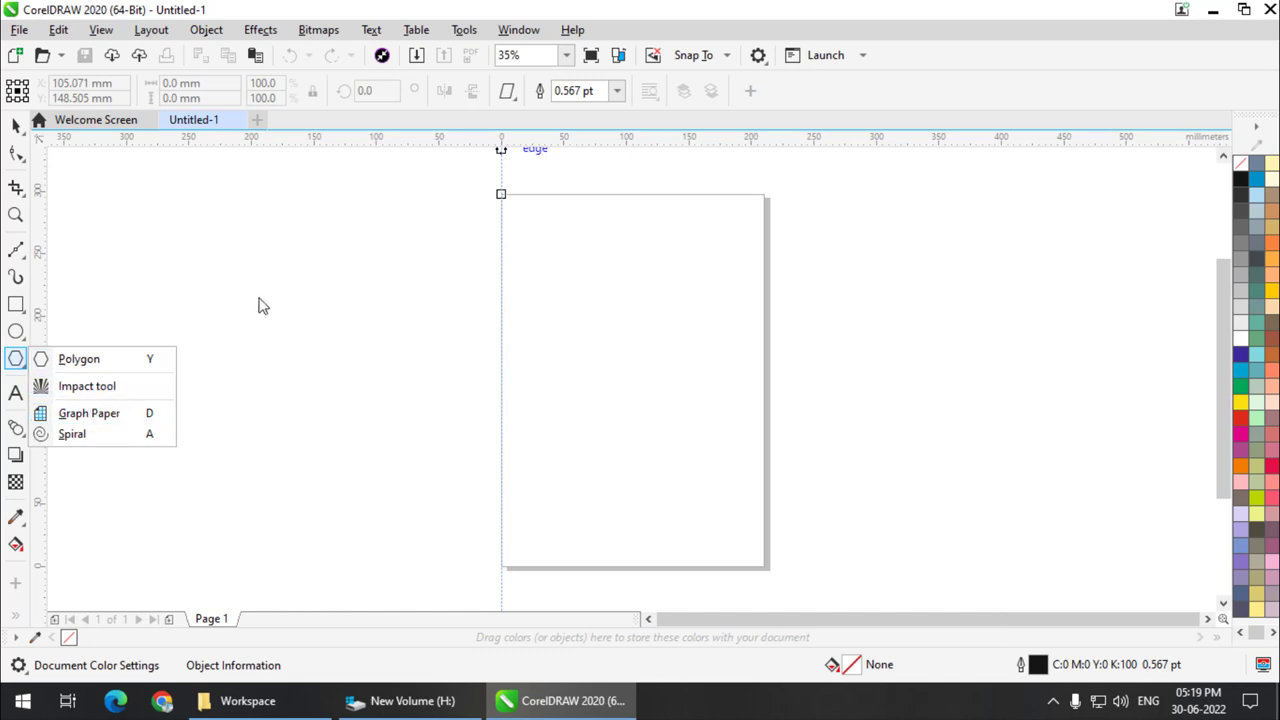
Browse the Page Layout toolbox tool sets and shape presets around the blank A4 page.
left_click(11, 123)
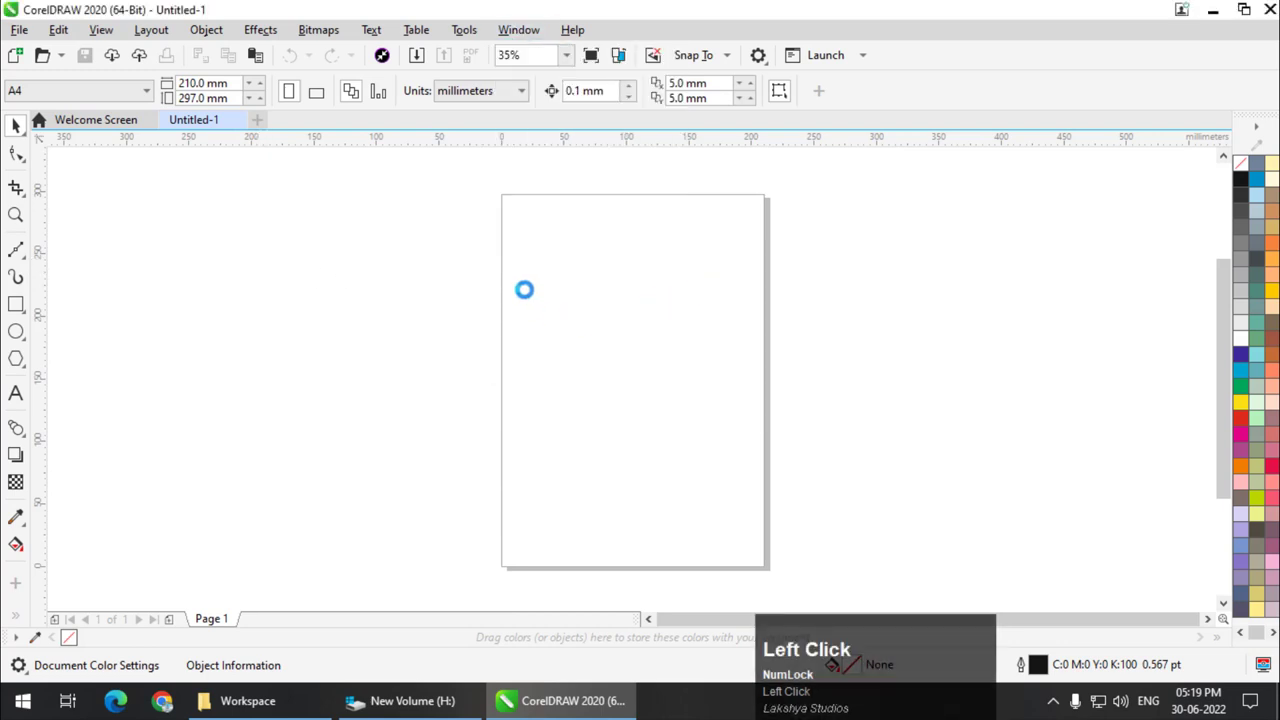
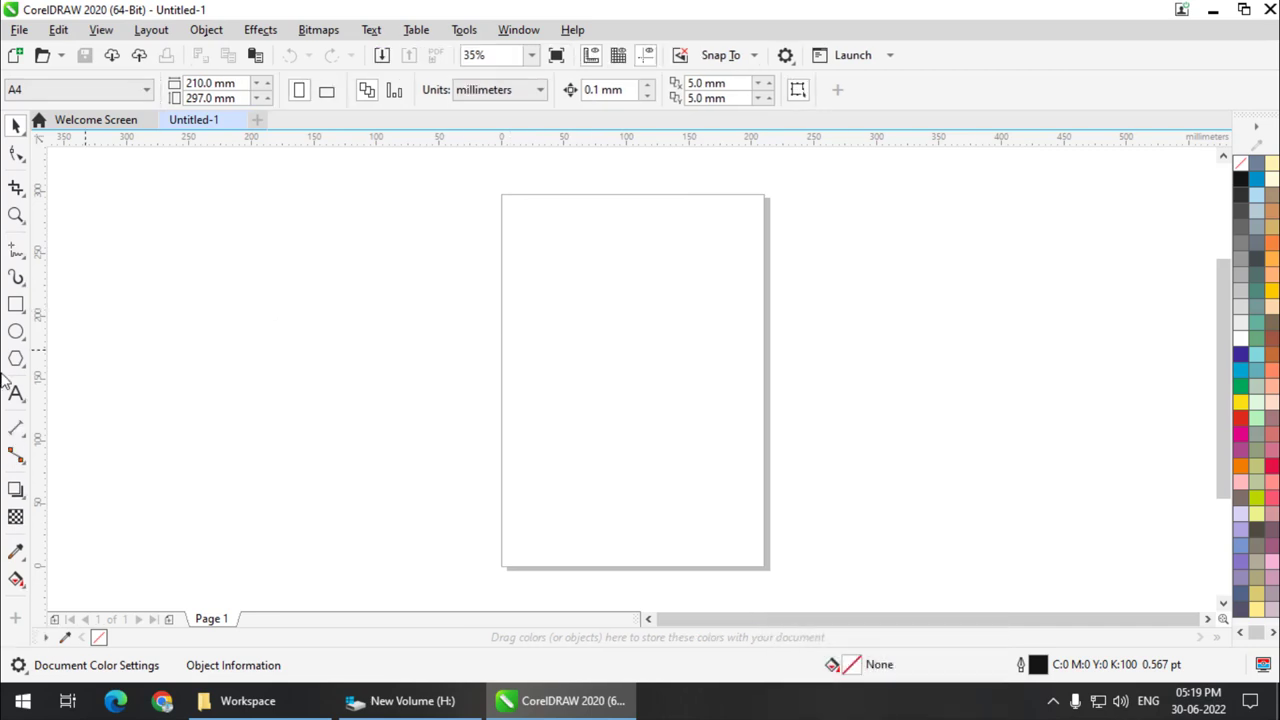
left_click_drag(23, 360, 82, 423)
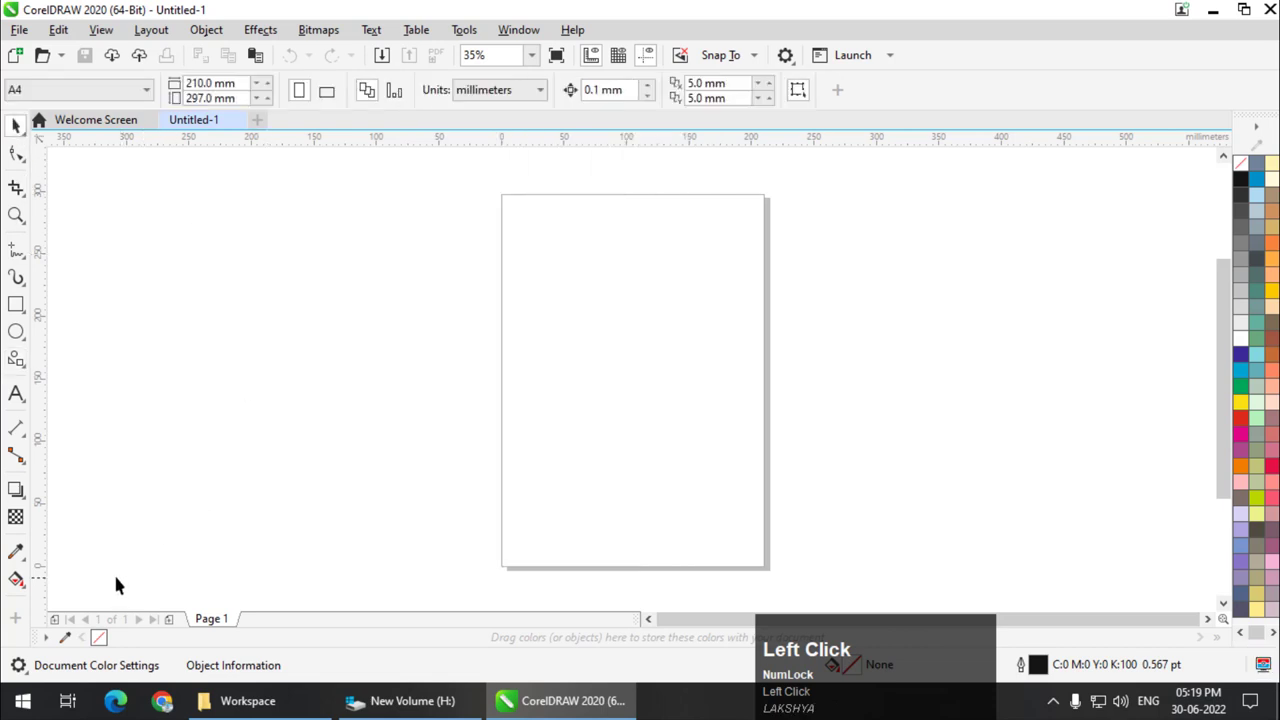
Show and hide the toolbox Quick Customize list.
left_click(18, 624)
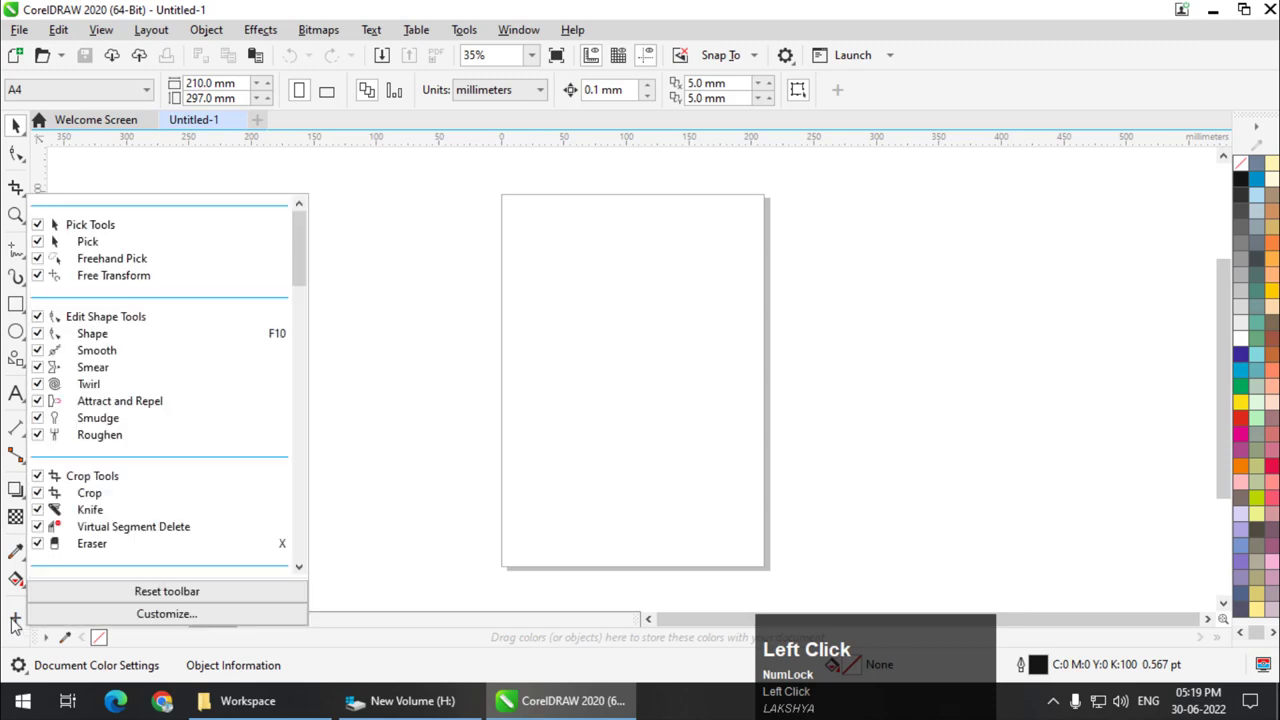
left_click(163, 619)
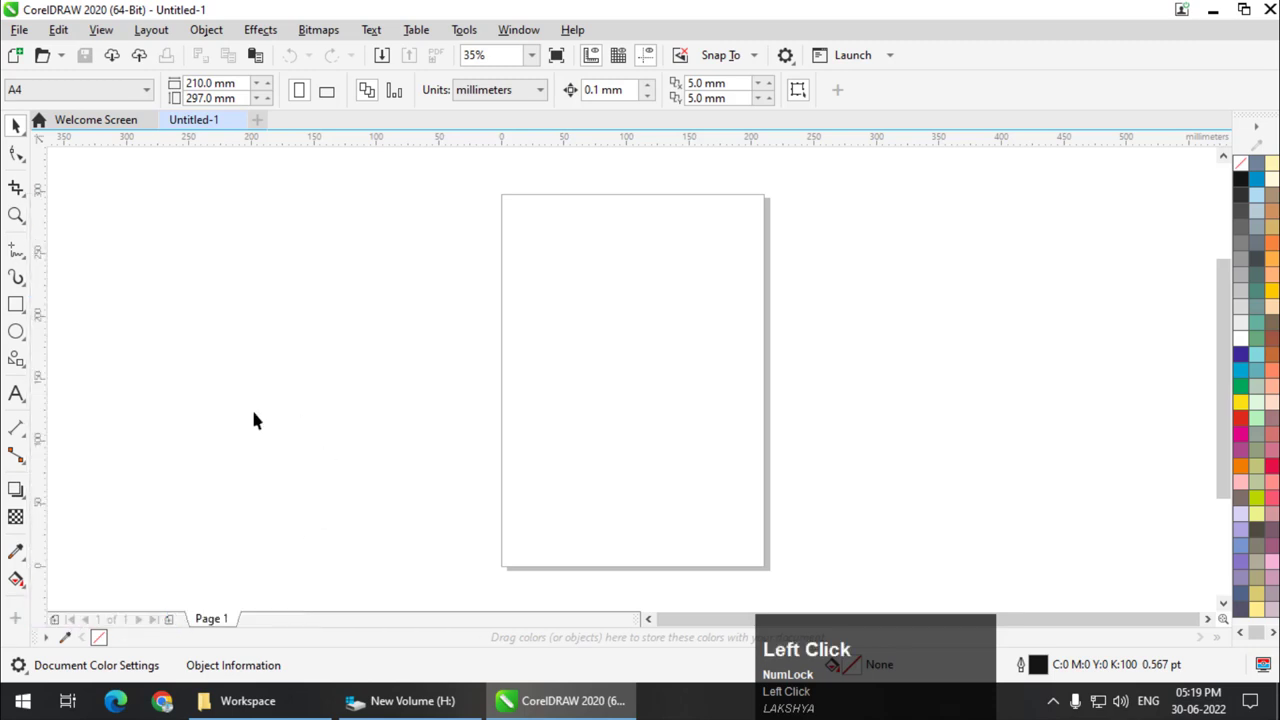
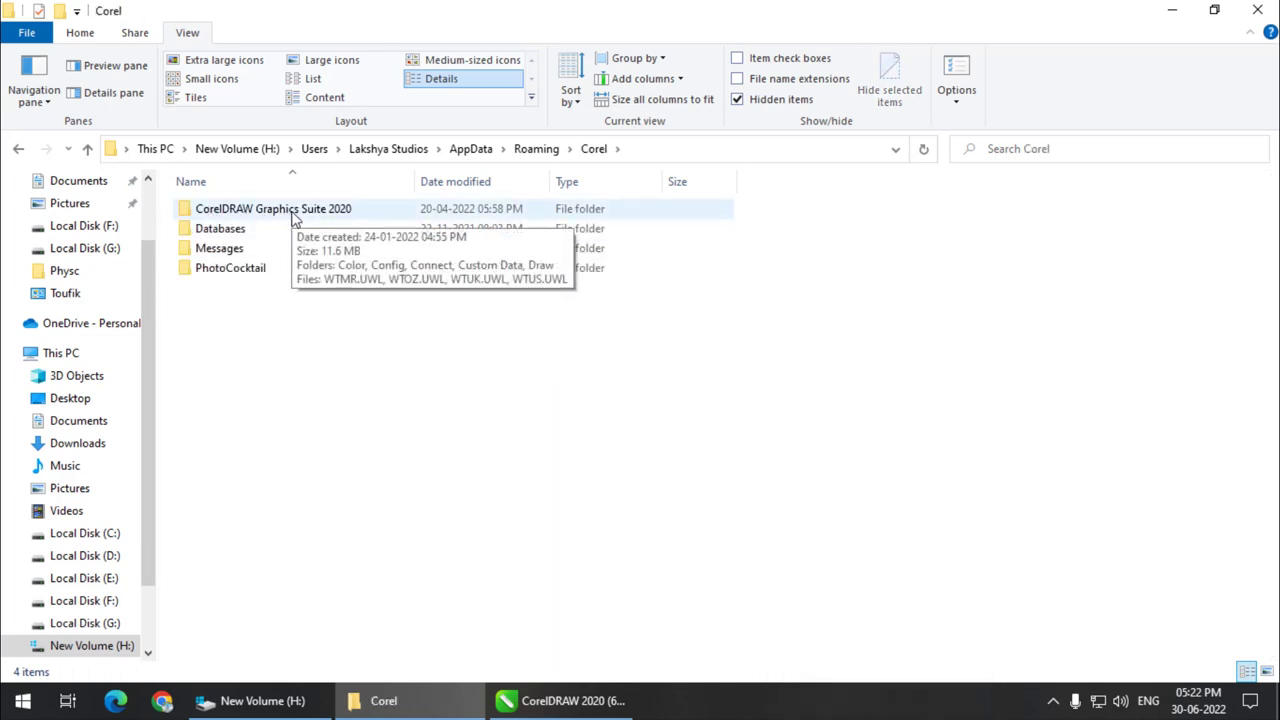
Navigate into CorelDRAW Graphics Suite 2020 > Draw > Workspace and close CorelDRAW from the taskbar.
left_click(297, 219)
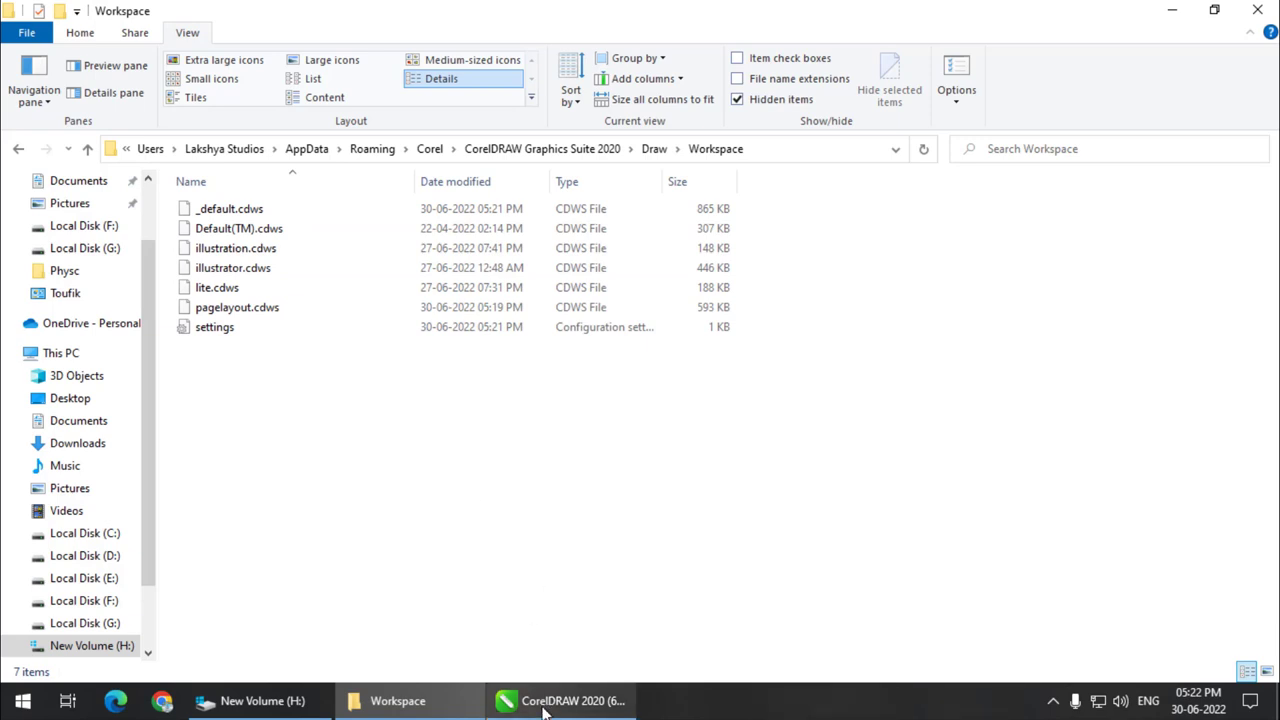
left_click(545, 703)
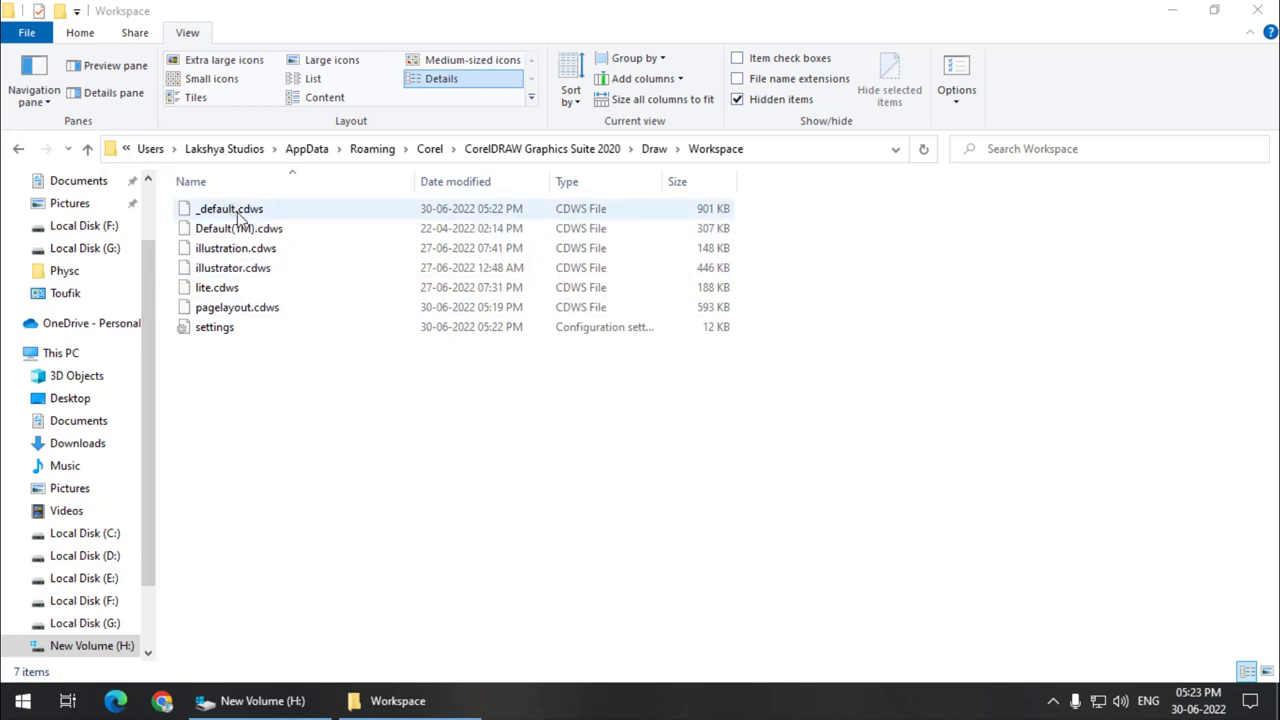
Permanently delete _default.cdws from the Workspace folder, then show the New Volume (H:) window.
left_click(240, 217)
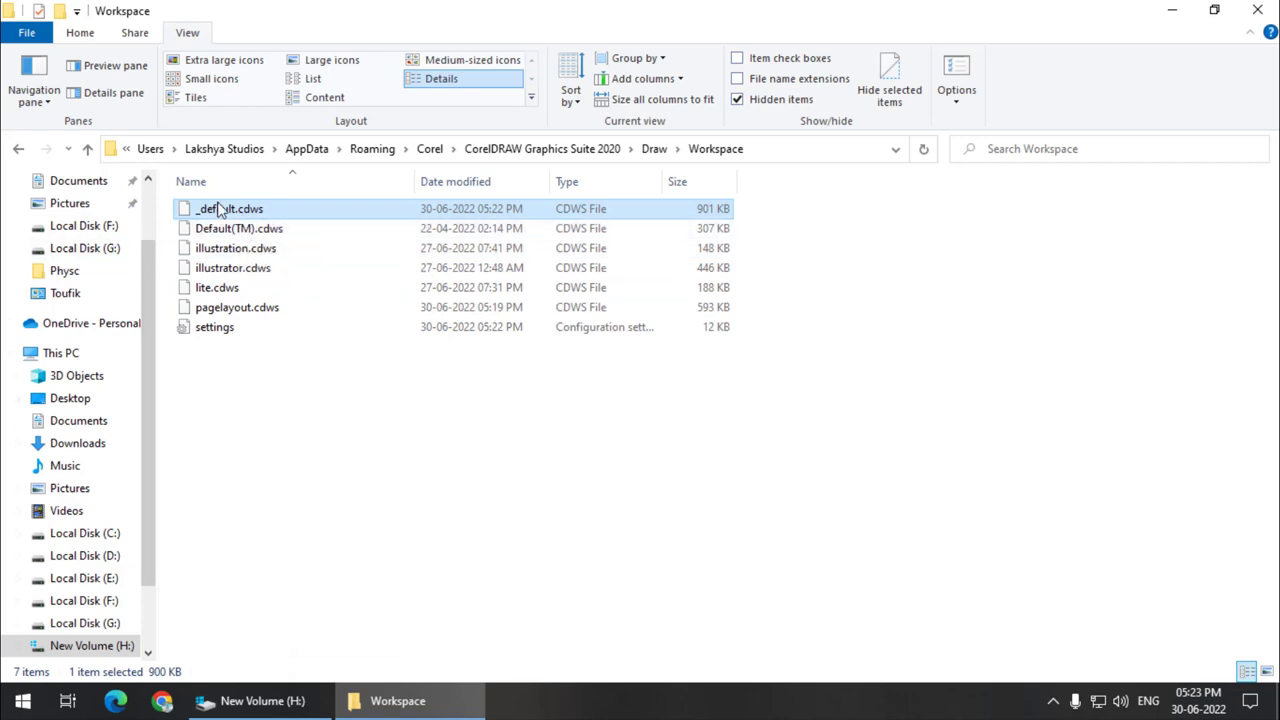
key("shift+Num_Lock")
key("shift+Delete")
left_click(701, 431)
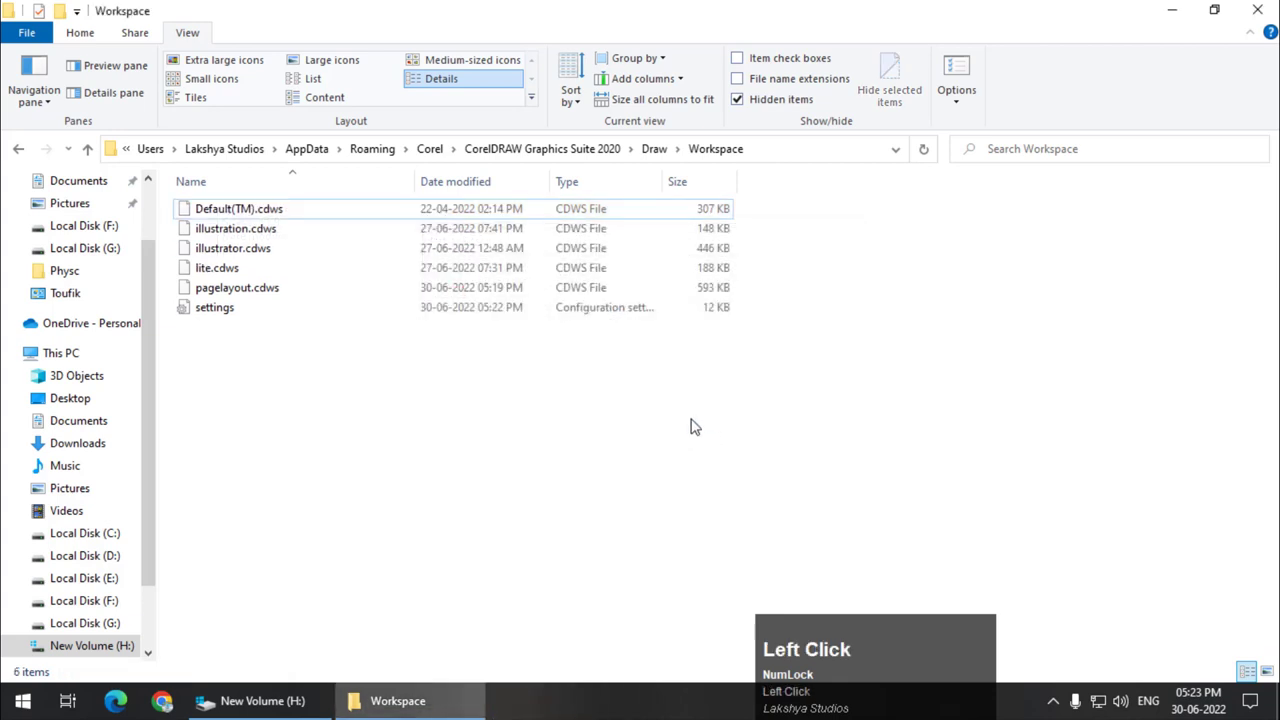